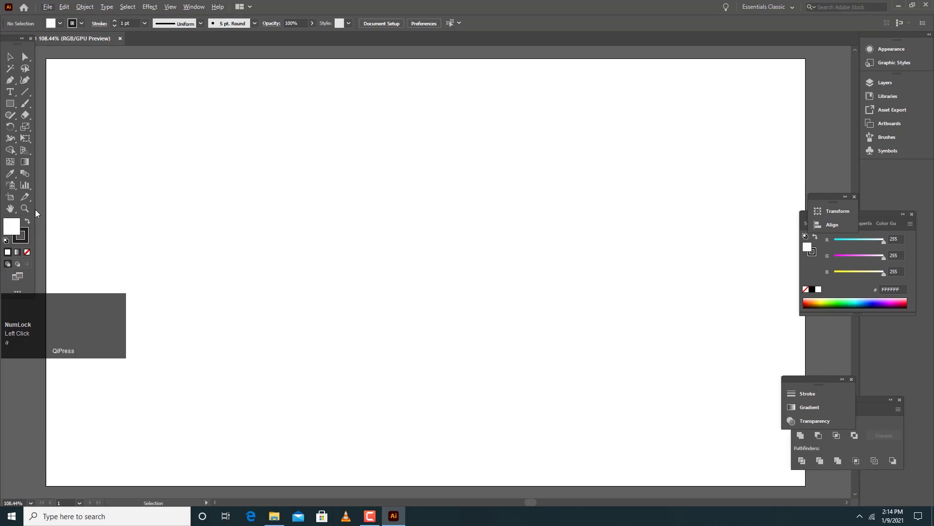
Place the word BILET on the artboard and set it in Contax W01 75 Bold.
click(30, 213)
click(812, 244)
key(alt+space)
click(782, 487)
click(12, 93)
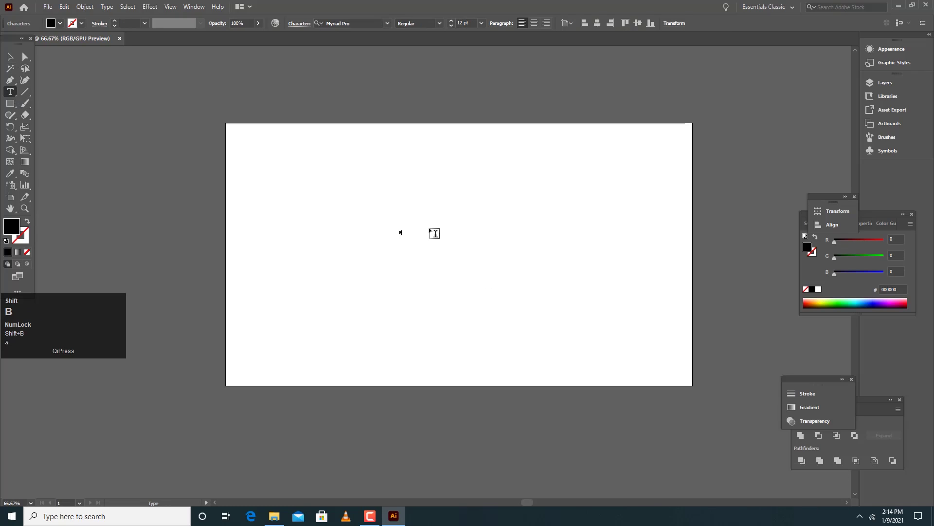
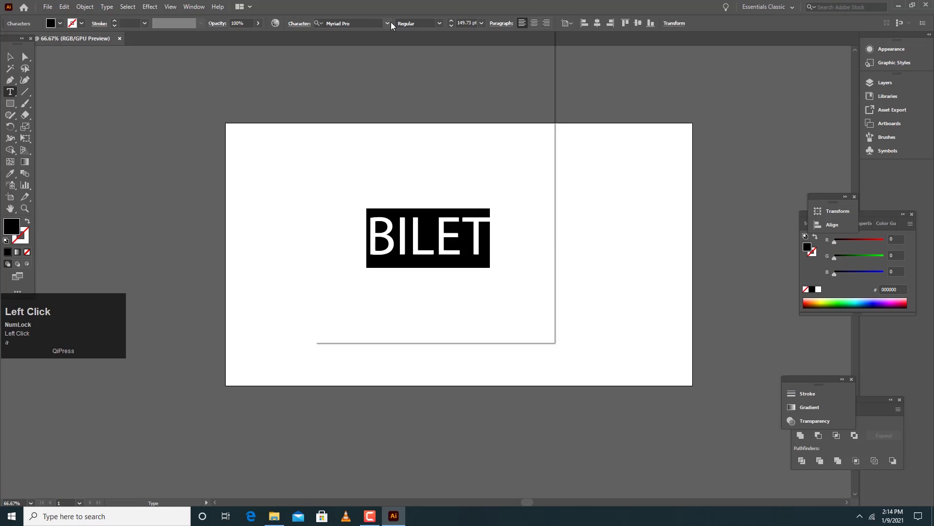
text(cont)
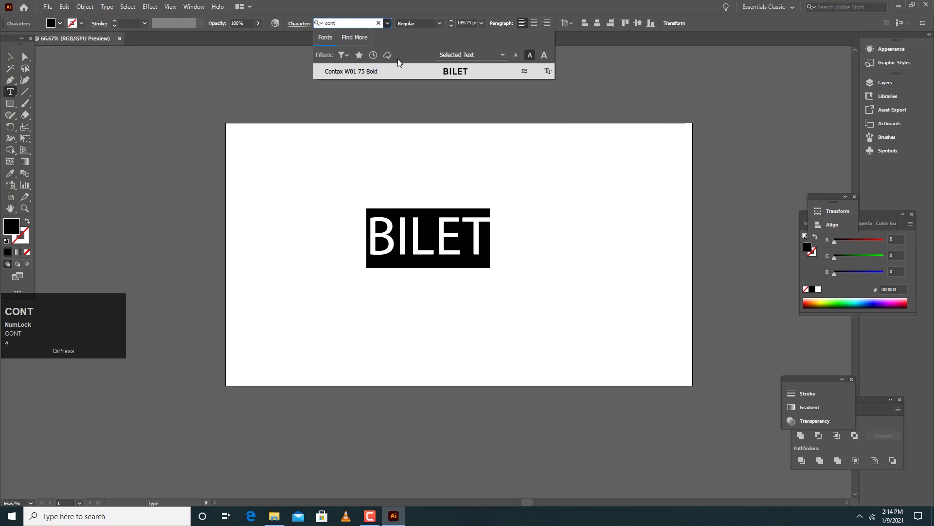
click(400, 75)
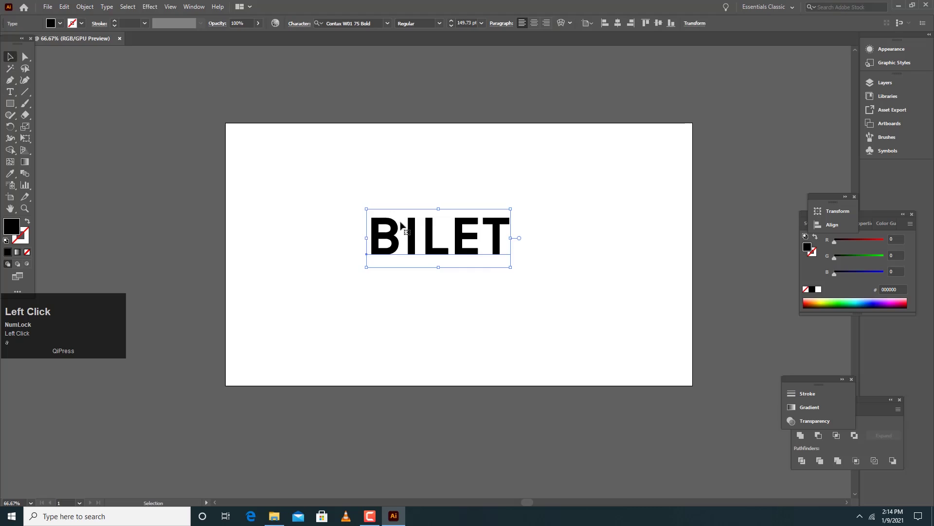
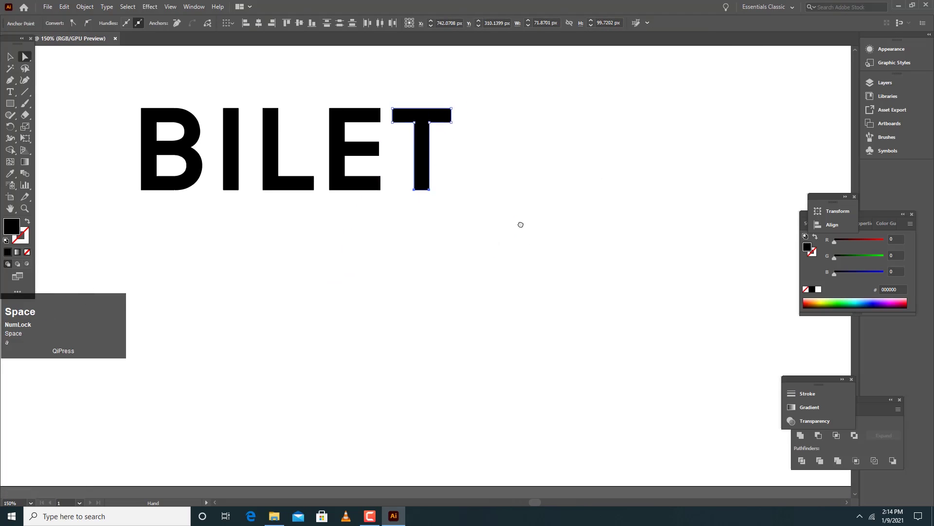
Split the T's stem with the Direct Selection tool and nudge the lower piece into position.
click(540, 221)
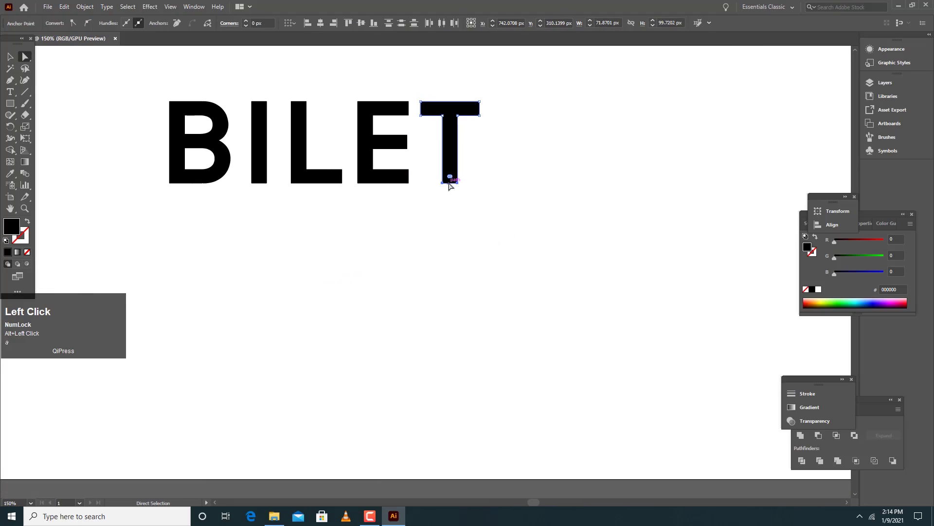
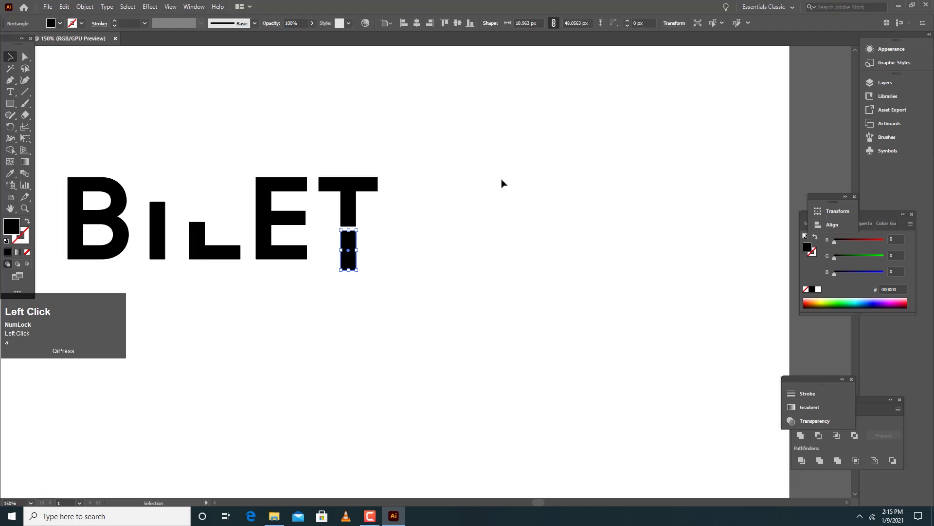
key(Up)
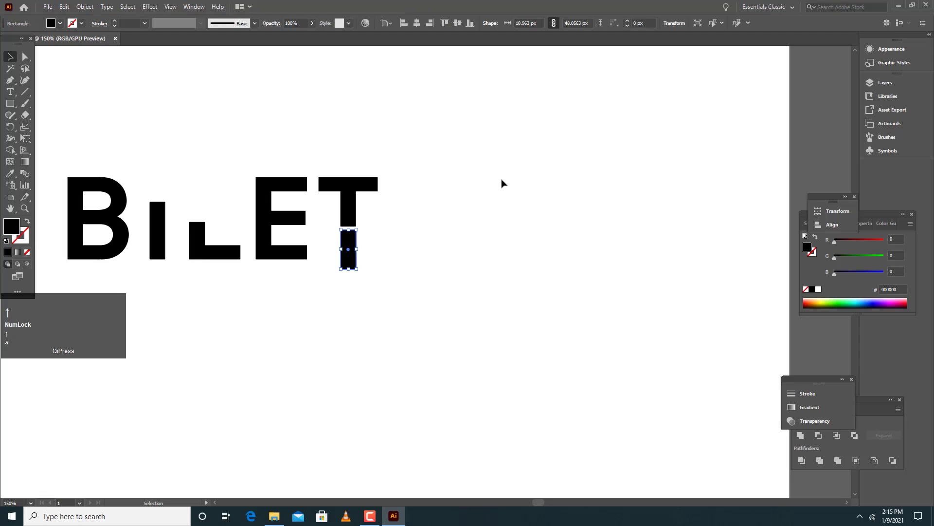
click(505, 178)
key(space)
click(488, 159)
key(space)
key(space)
key(space)
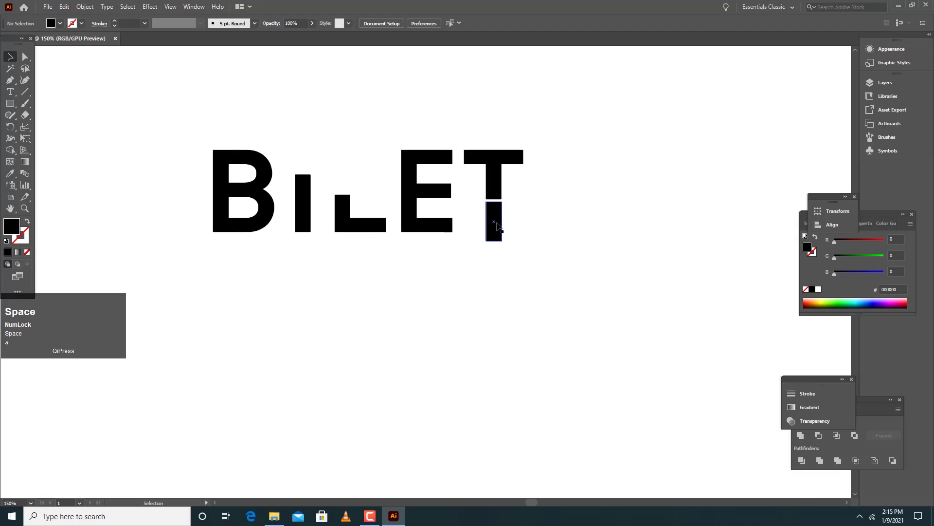
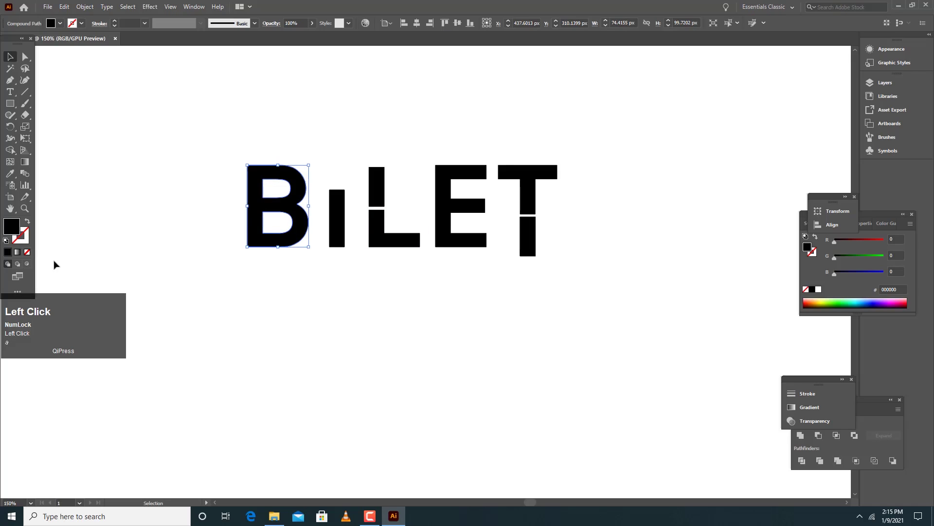
Give the letter B a gradient fill with a dark purple first stop.
click(22, 254)
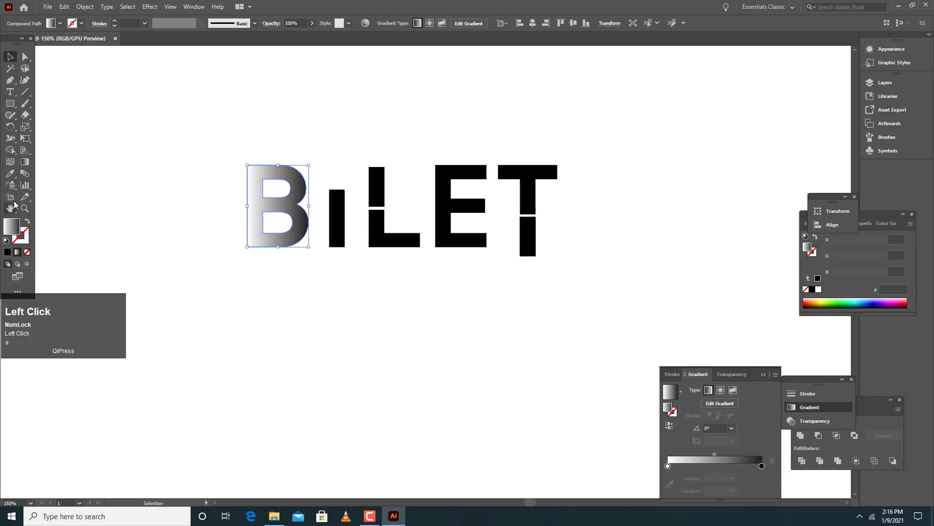
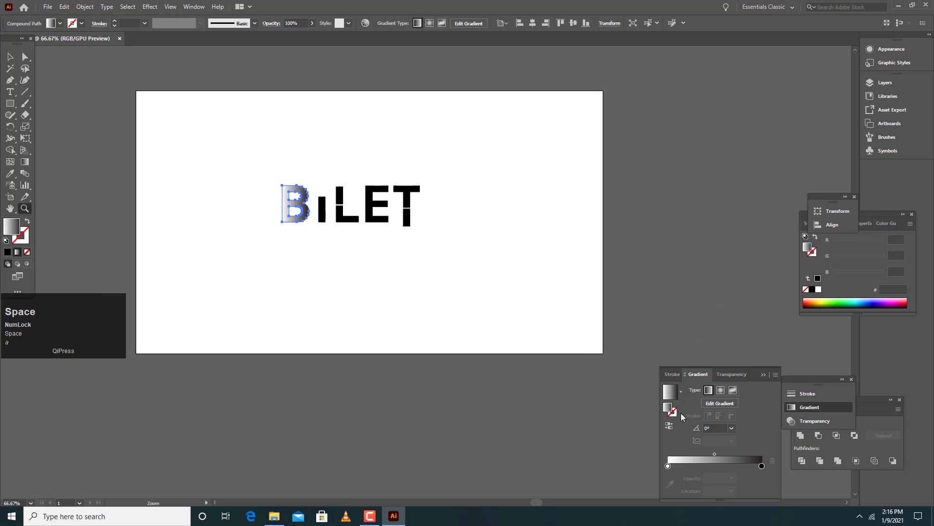
text(a)
click(672, 469)
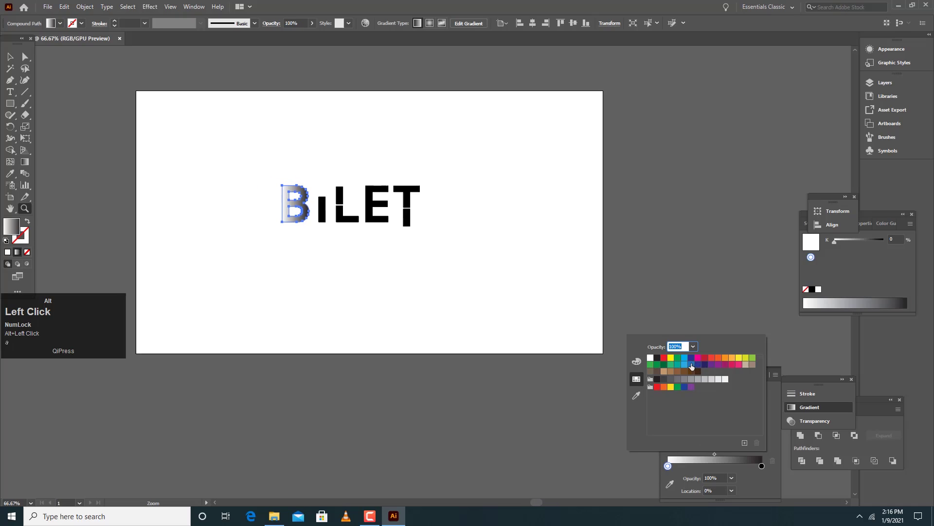
click(689, 357)
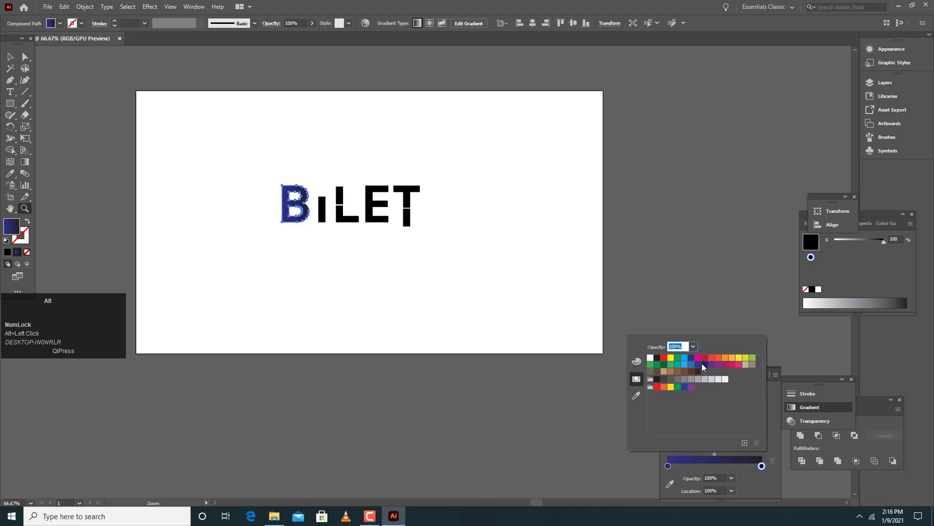
Shift the first stop toward purple and set the other gradient stop to purple.
drag(697, 366, 874, 245)
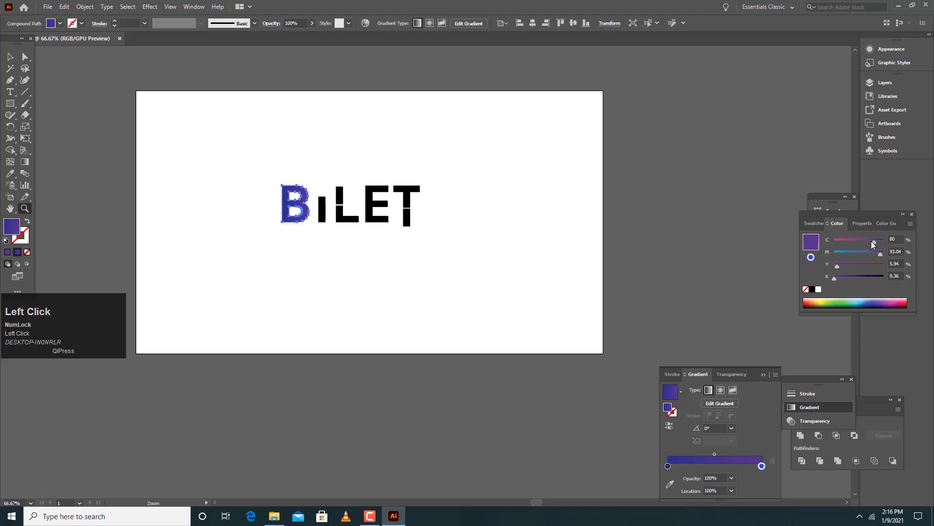
click(873, 245)
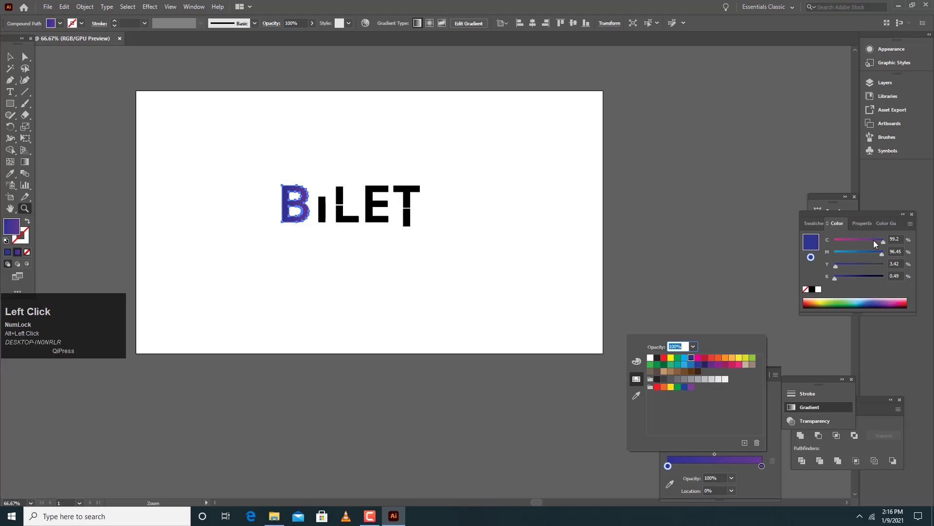
click(880, 244)
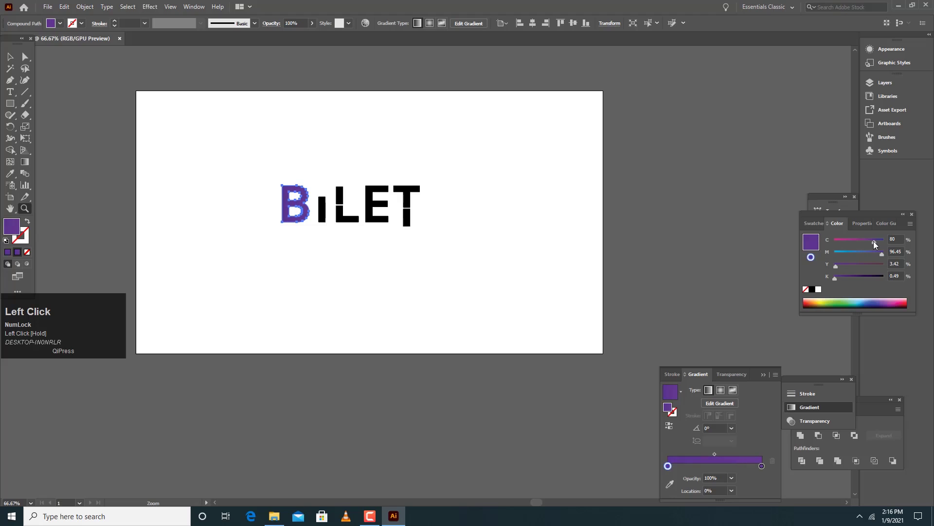
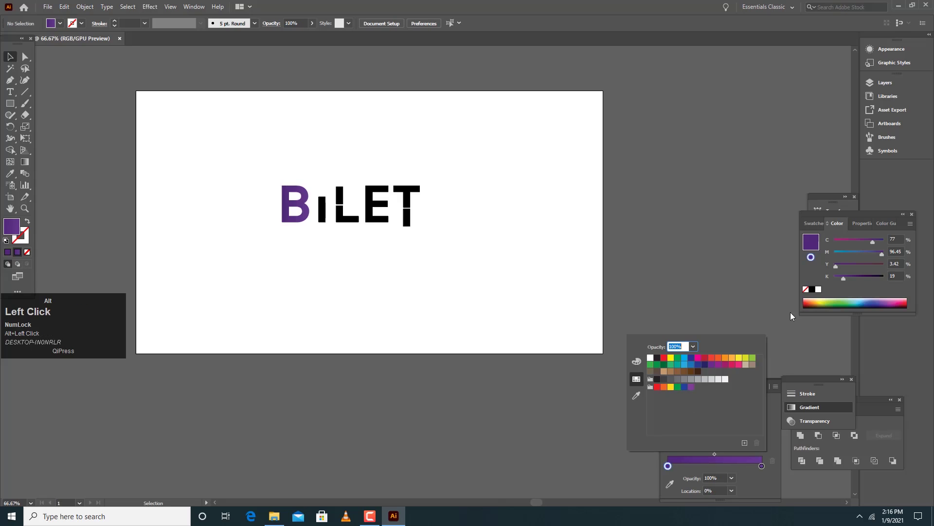
Tune the B's gradient stops with the CMYK sliders to a darker, near-solid purple.
click(861, 279)
click(855, 279)
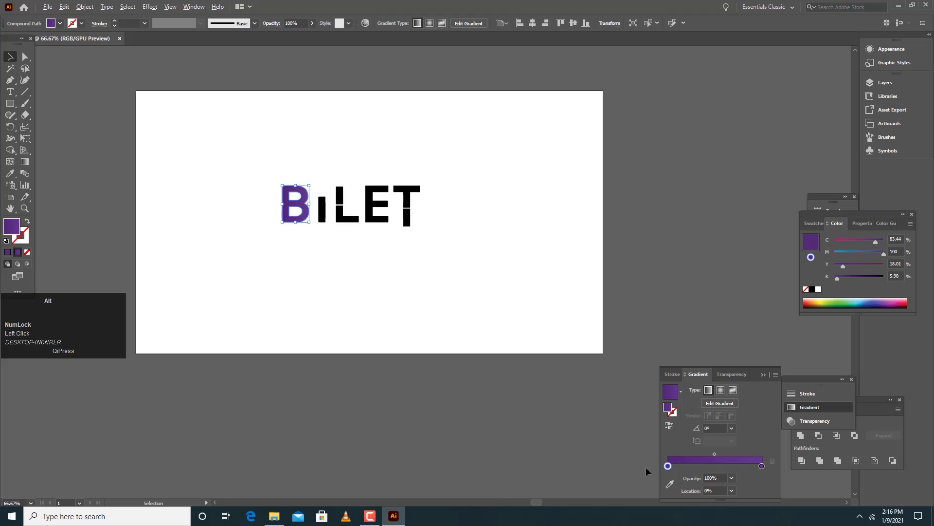
drag(669, 473, 767, 470)
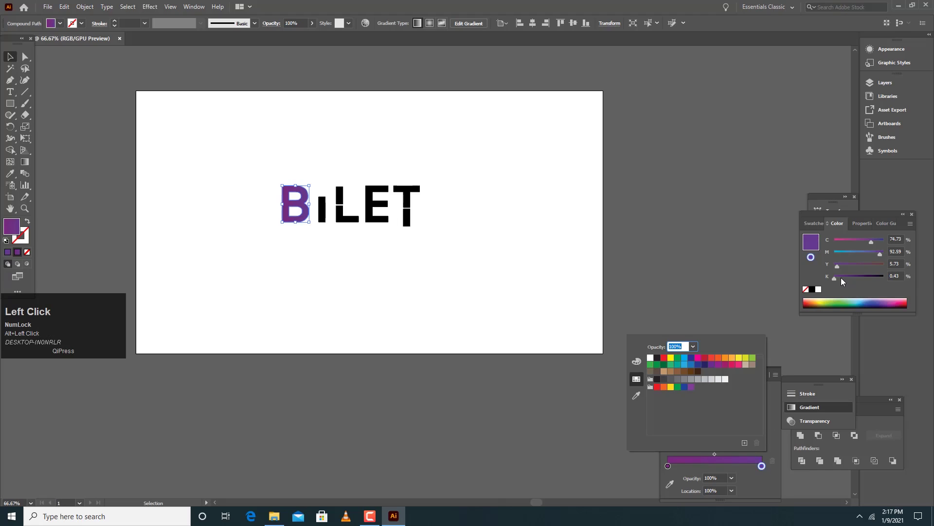
drag(843, 283, 350, 138)
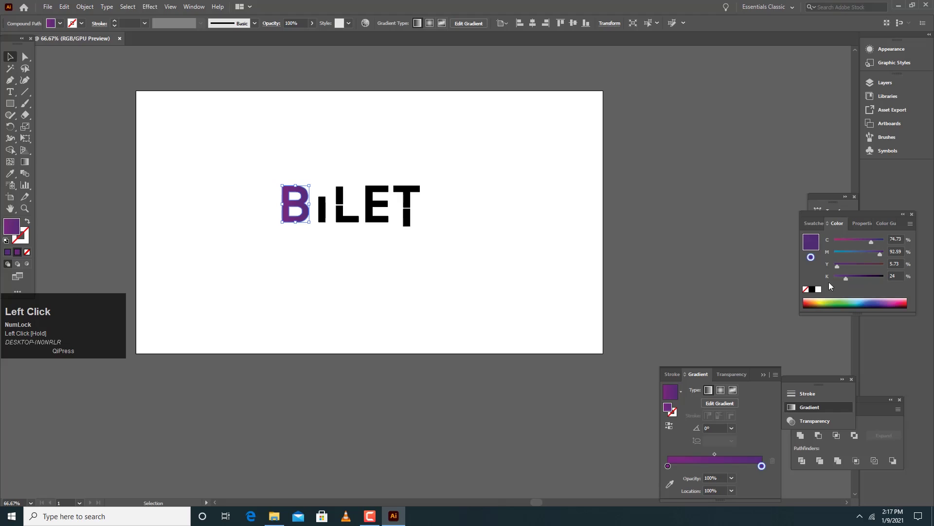
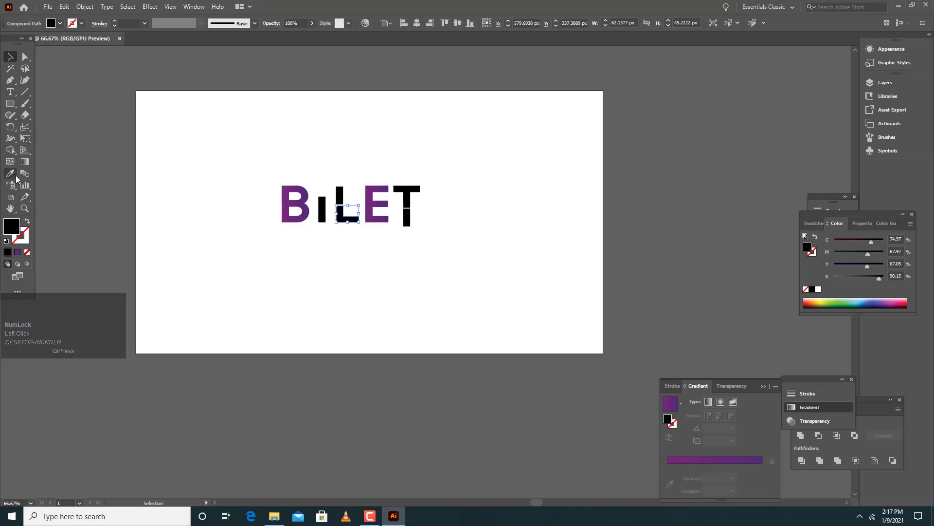
Copy the B's purple onto the selected letter piece with the Eyedropper.
click(14, 177)
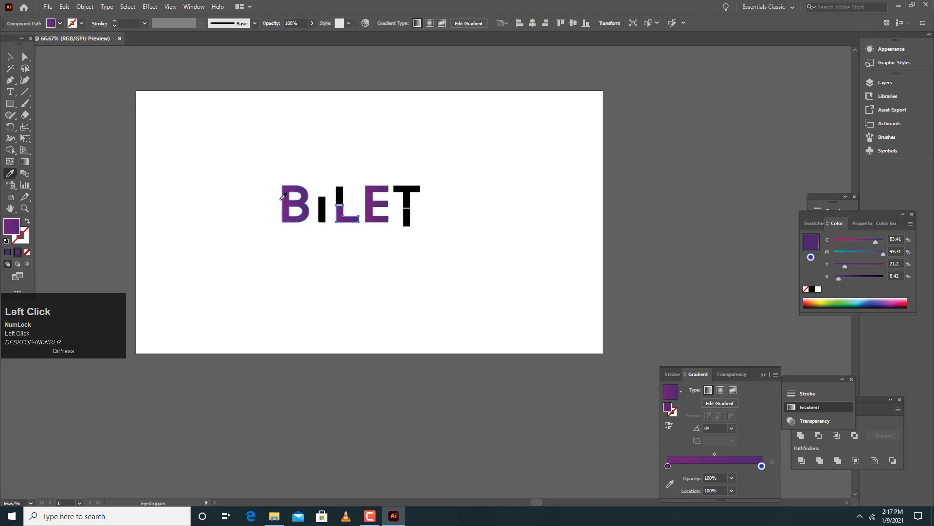
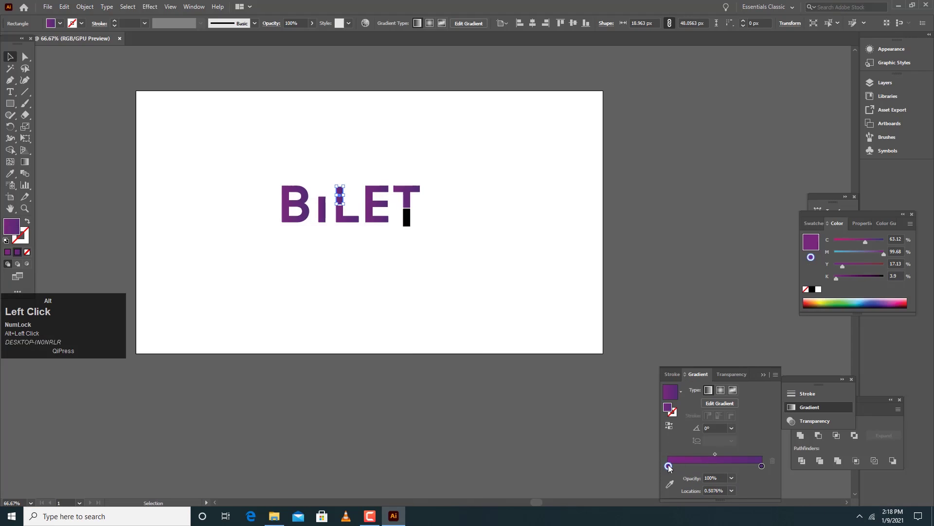
Colour the I's small top piece orange and select the whole BILET lettering as one group.
click(668, 391)
click(765, 468)
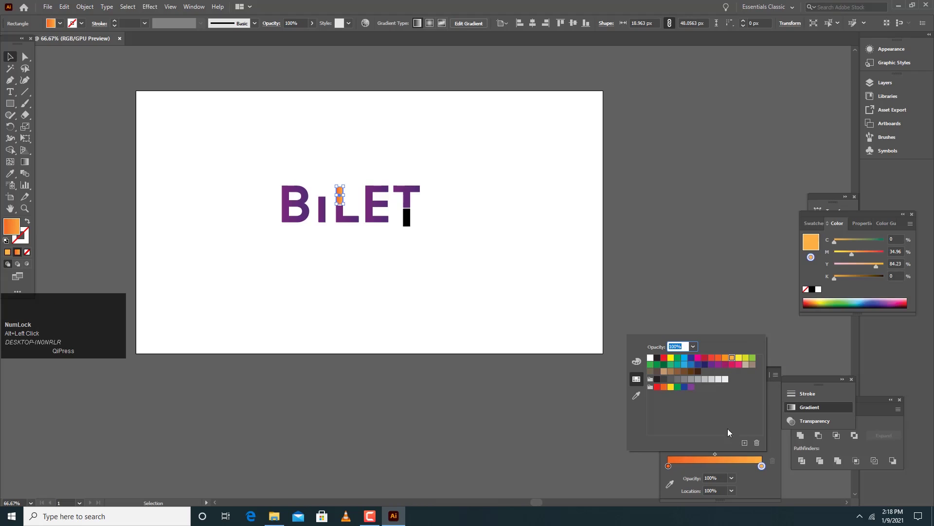
click(672, 471)
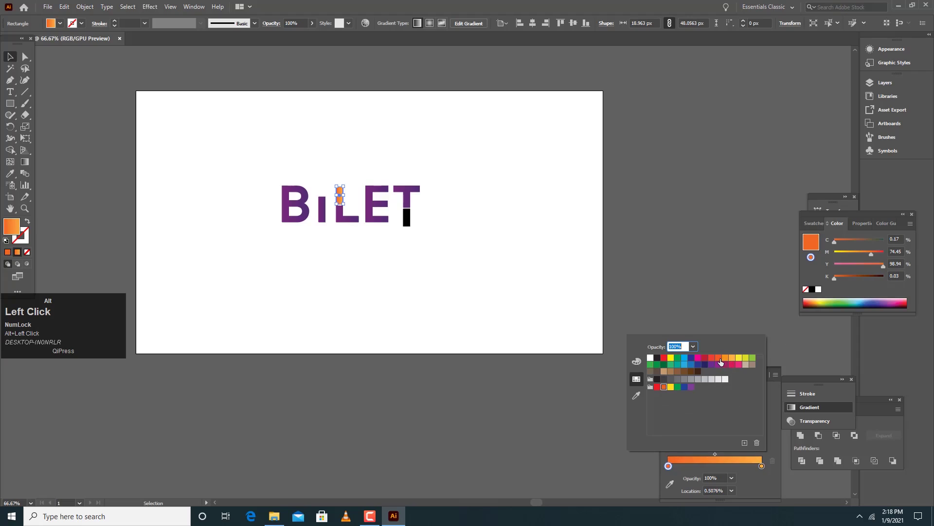
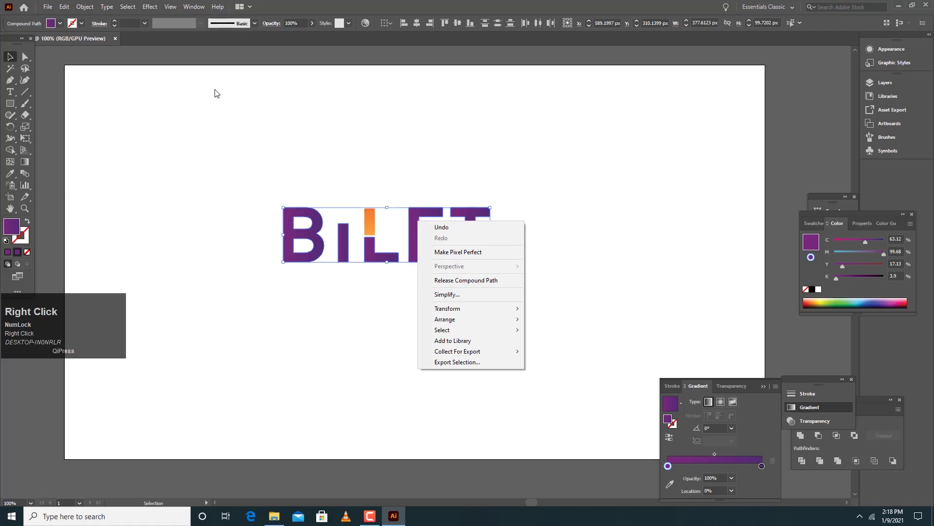
click(85, 12)
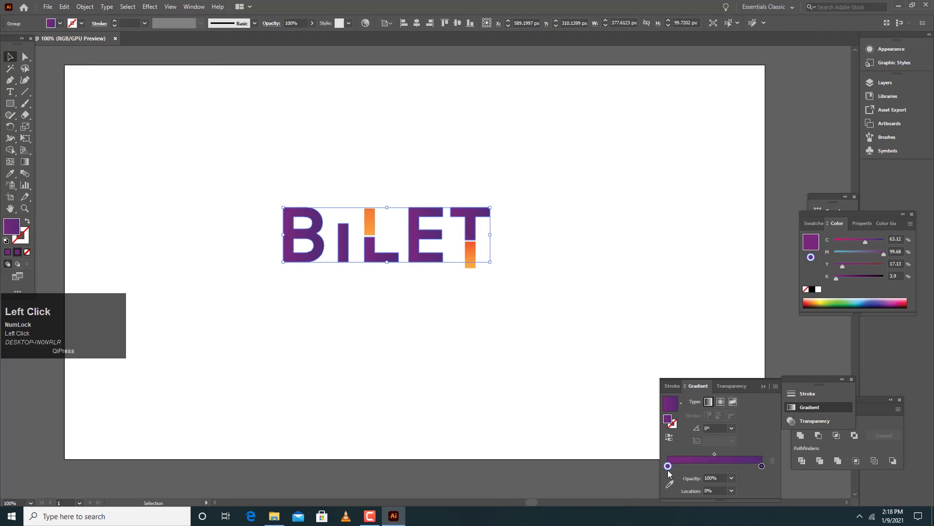
Try a blue swatch for the gradient start, then settle on a deeper purple with K around 23%.
key(alt+Num_Lock)
click(671, 470)
click(701, 365)
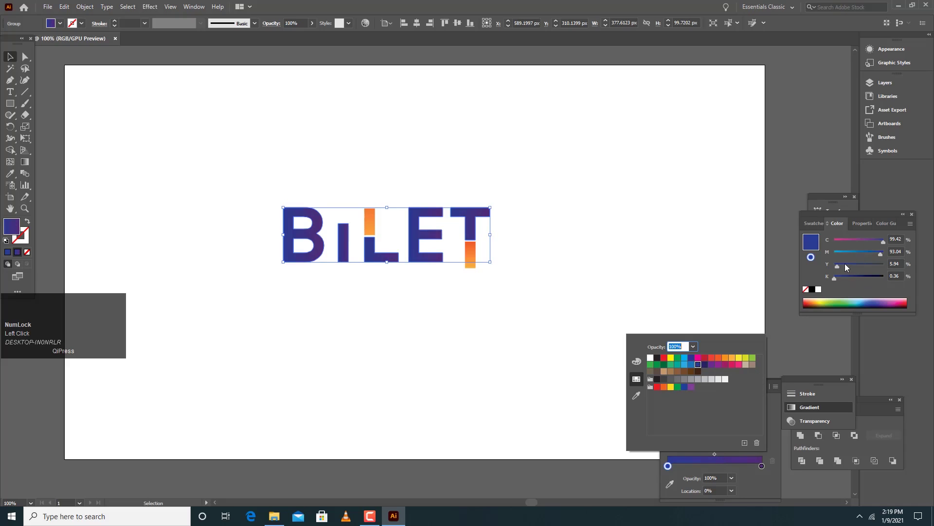
drag(879, 256, 766, 470)
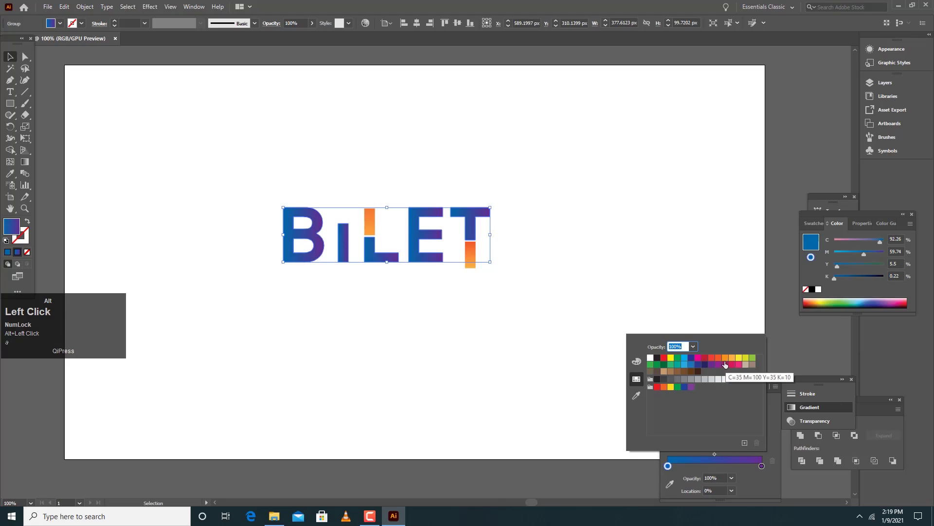
text(a)
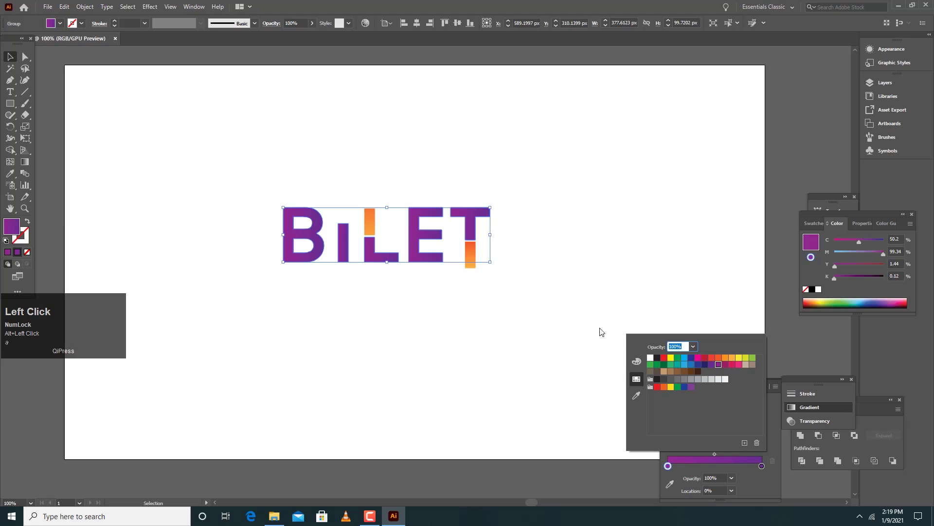
click(848, 280)
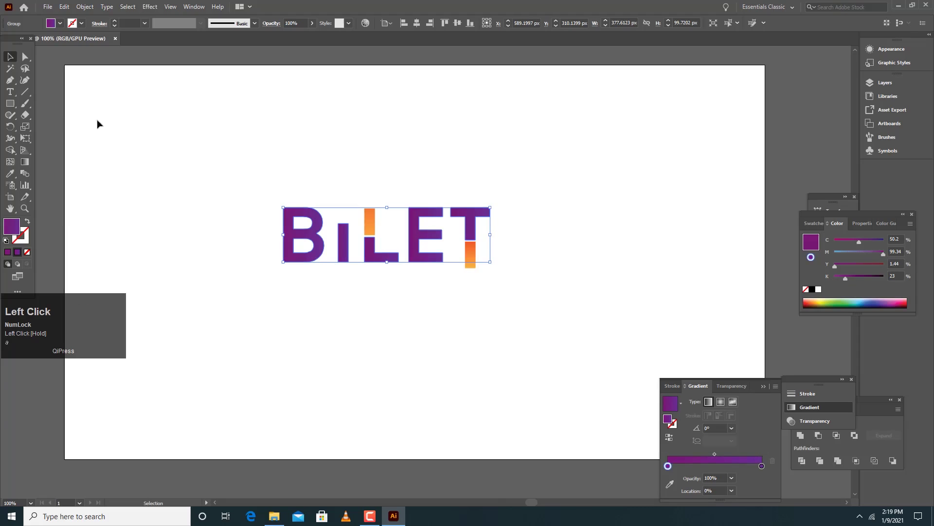
Apply a brighter yellow-orange swatch to the gradient of the bar above the i.
click(338, 156)
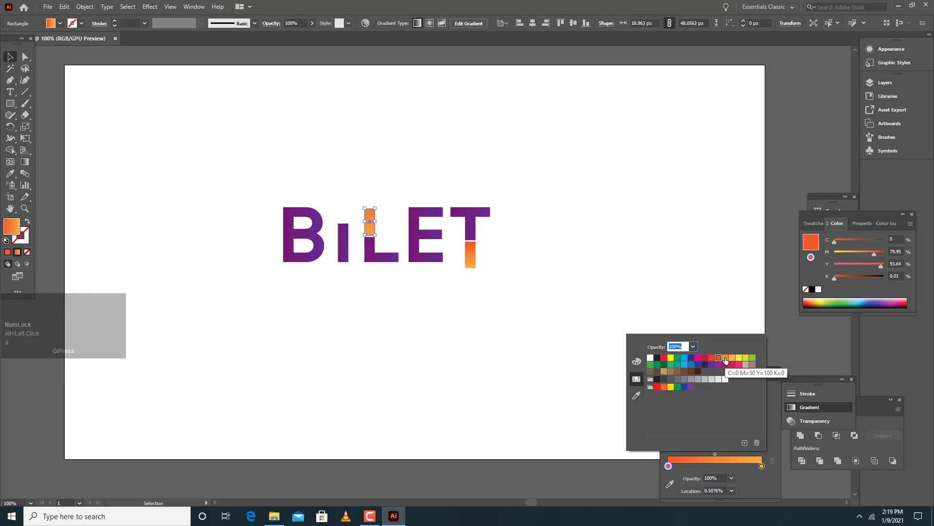
text(a)
click(726, 358)
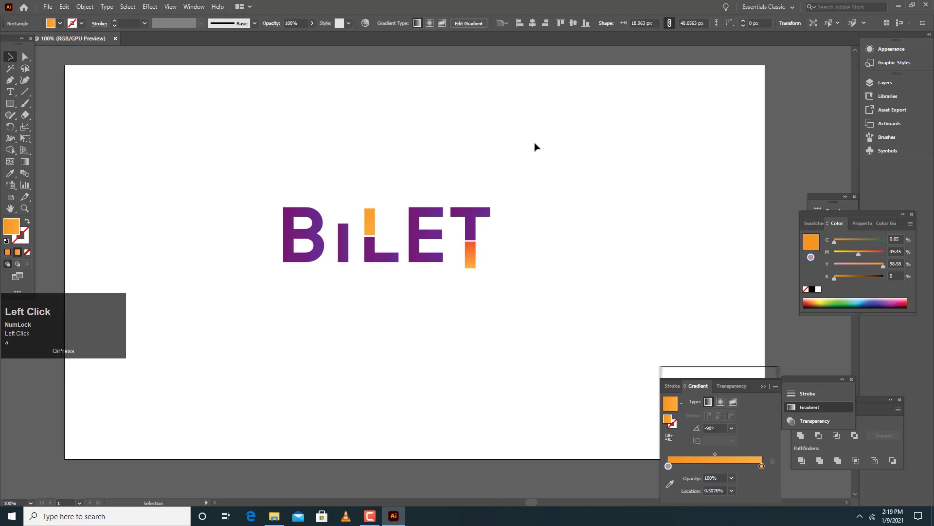
click(373, 216)
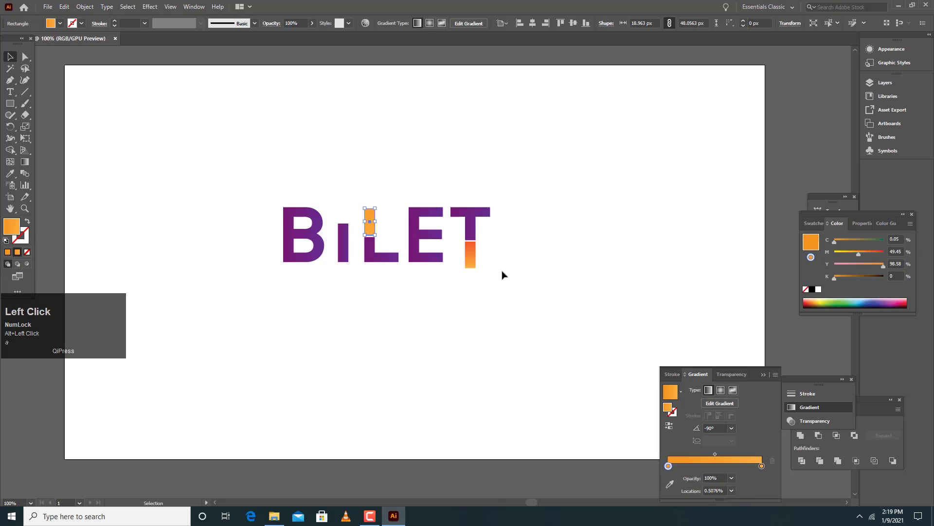
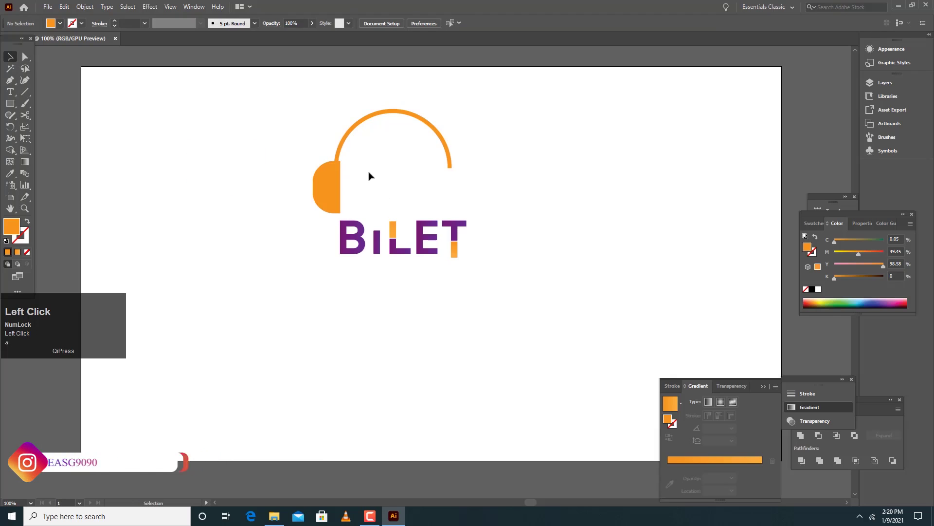
Finish the orange headphone band arc with the half-rounded left ear cup attached.
key(space)
Duplicate and mirror the left ear cup, nudging it to the band's right end.
click(376, 167)
key(space)
drag(378, 227, 399, 209)
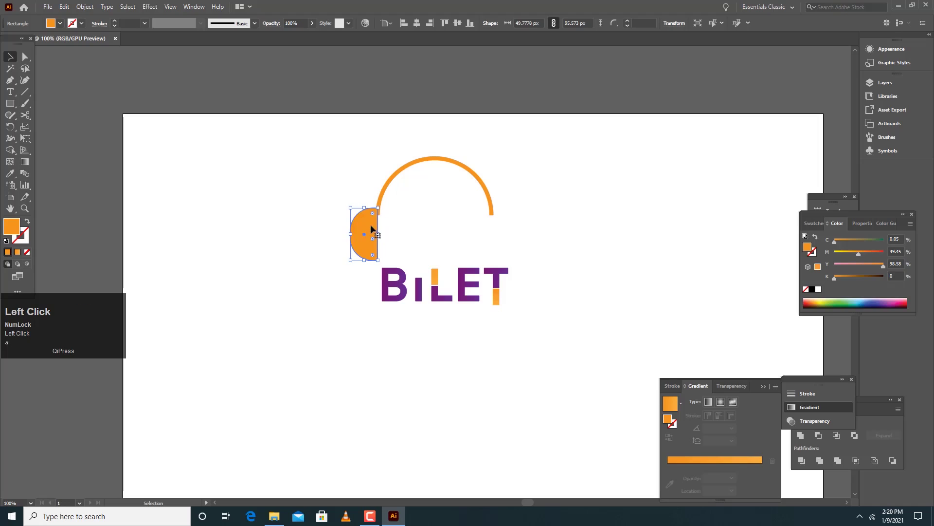
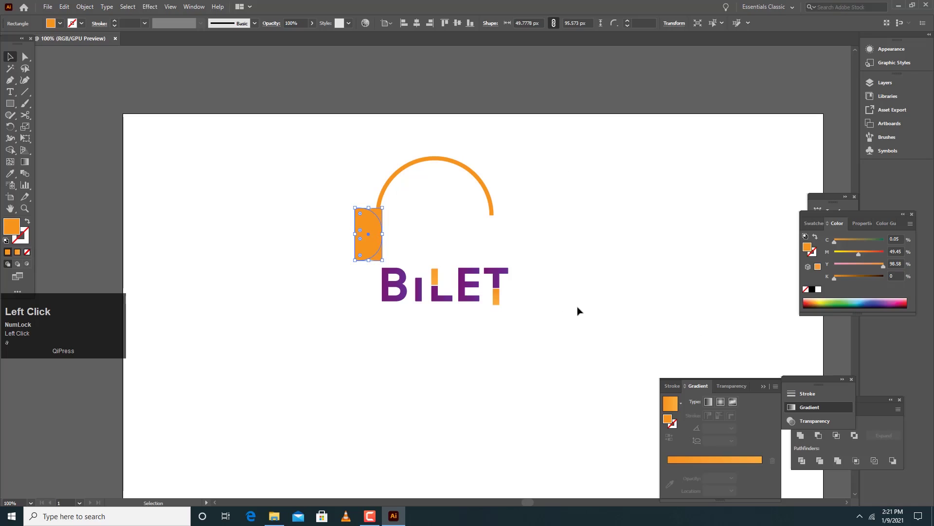
text(a)
key(Right)
key(shift+Right)
key(Left)
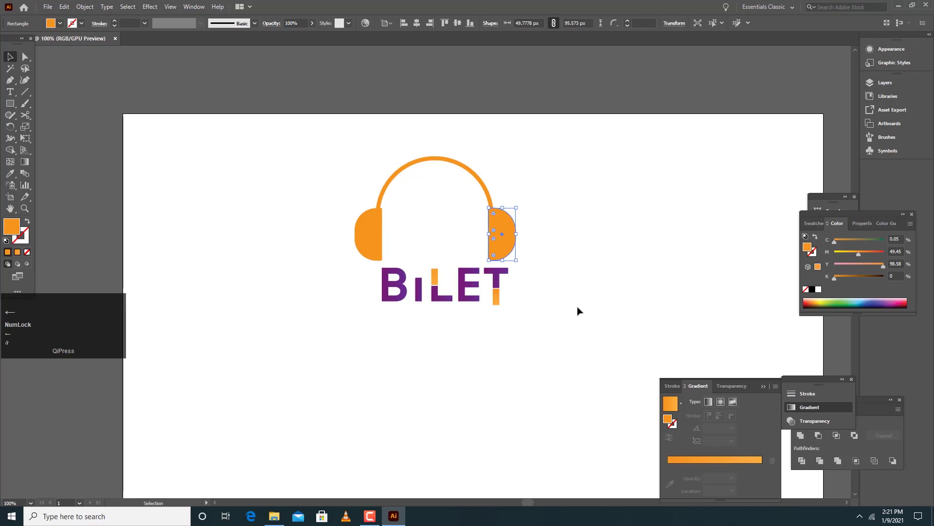
Deselect the finished headphones and settle the view over the BILET logo.
click(581, 306)
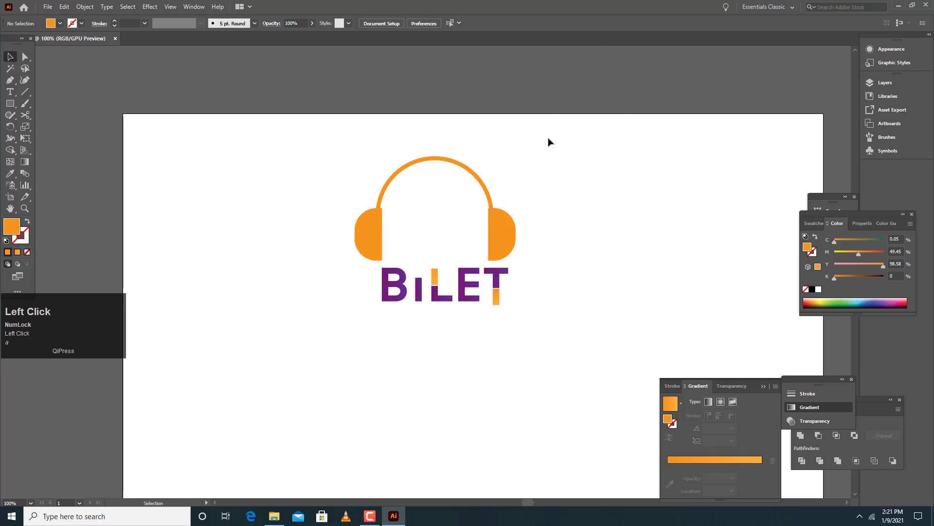
key(space)
text(a)
click(509, 172)
key(space)
text(a)
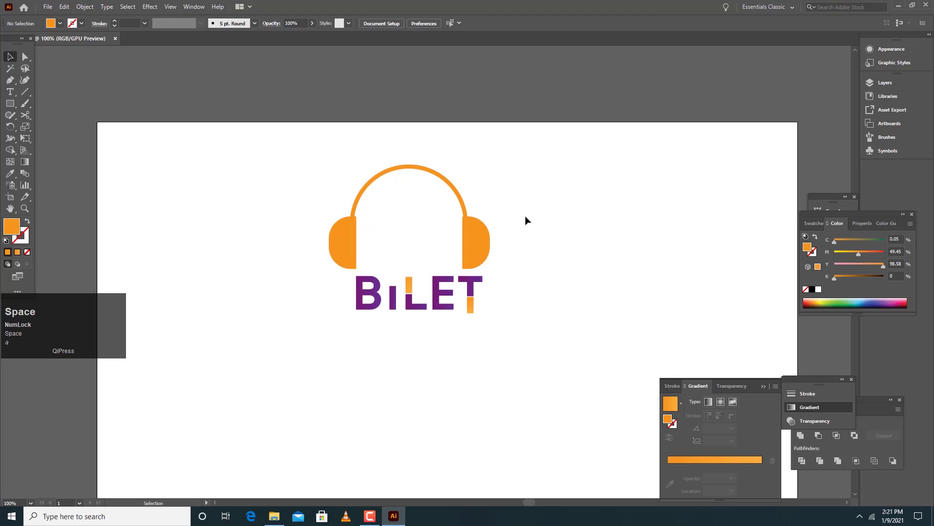
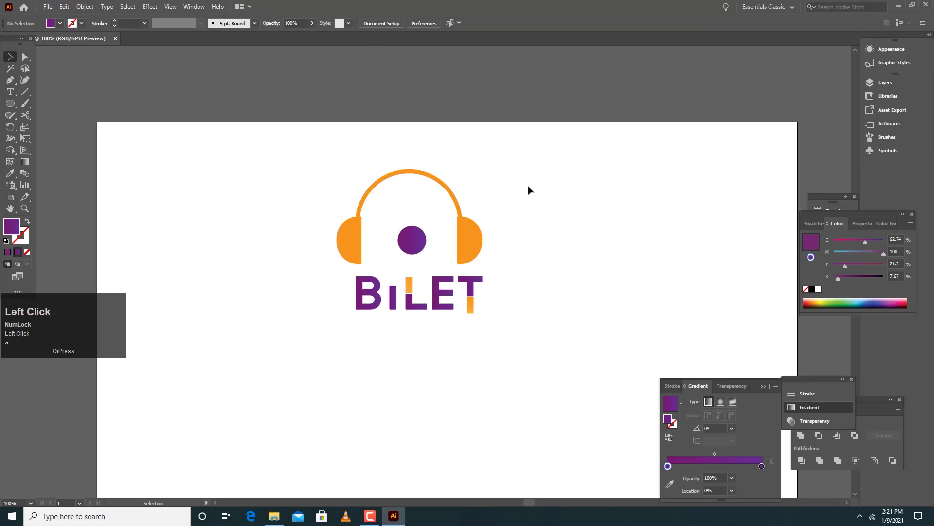
Marquee-select every part of the headphone logo and bring up its context options.
key(space)
click(521, 230)
key(space)
drag(388, 210, 453, 281)
right_click(452, 281)
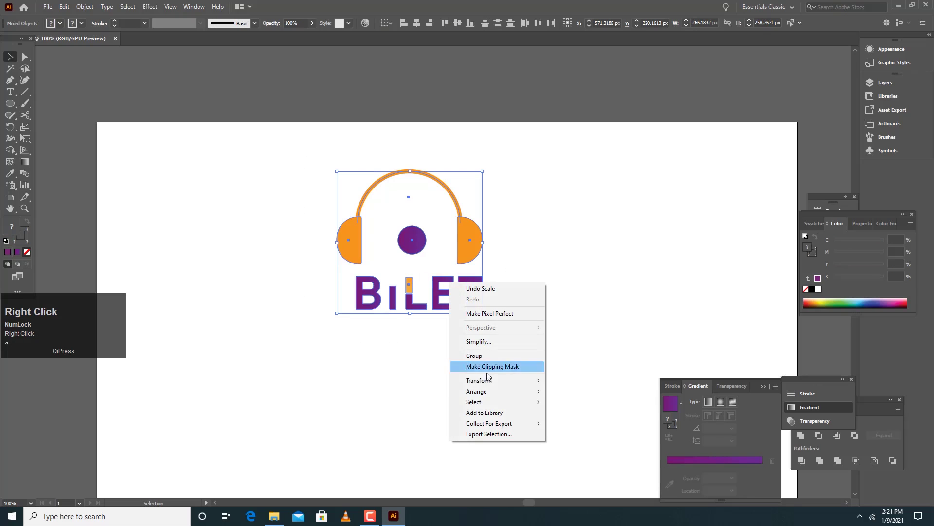
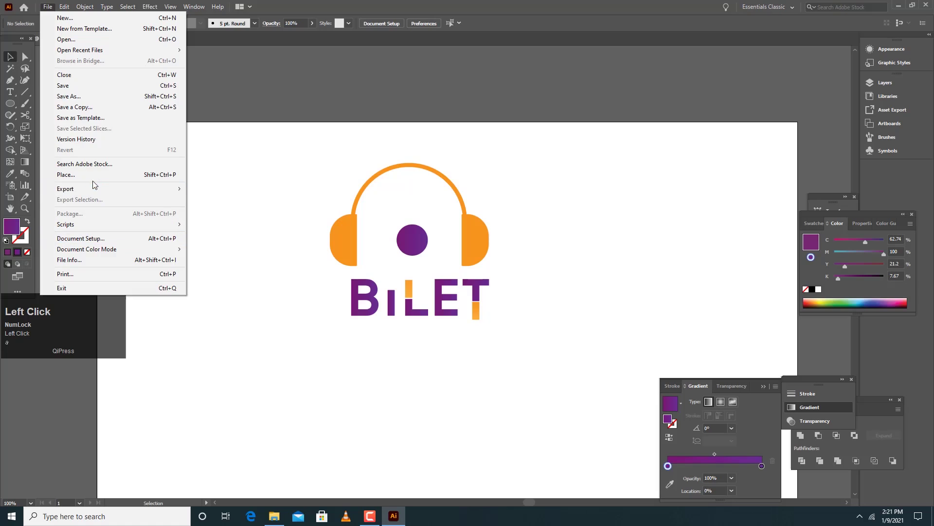
Export the artboard as PNG with Use Artboards into the bilet folder.
text(a)
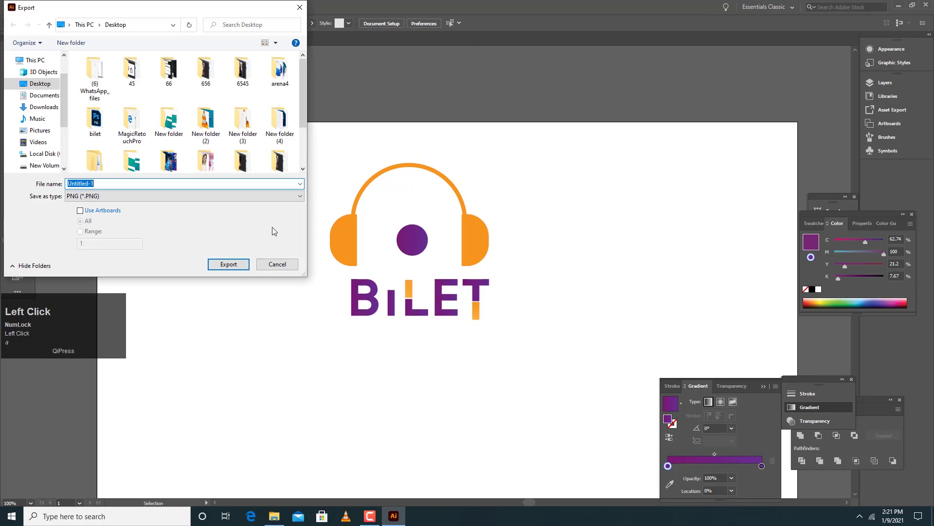
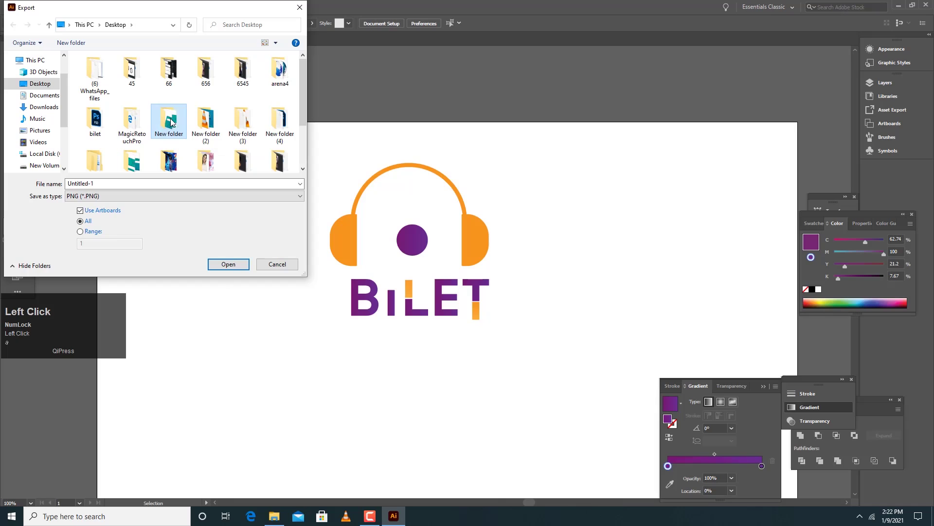
key(b)
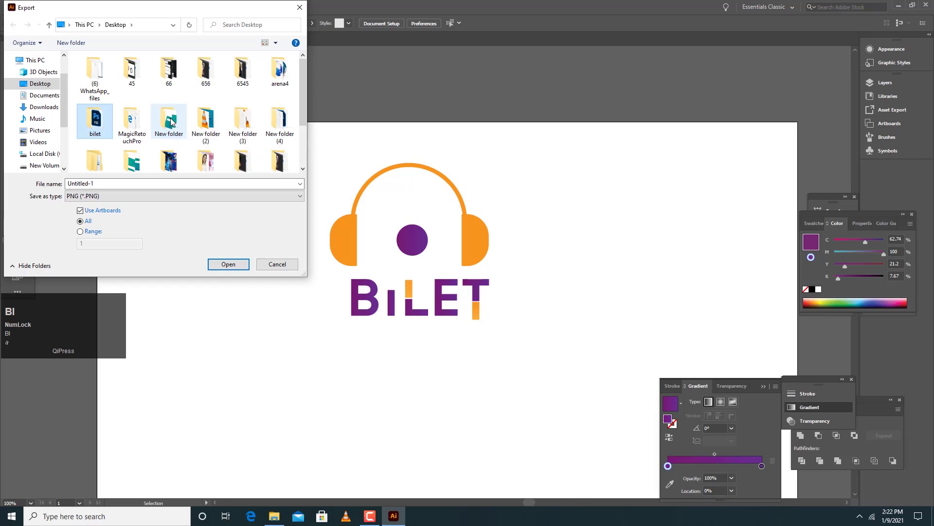
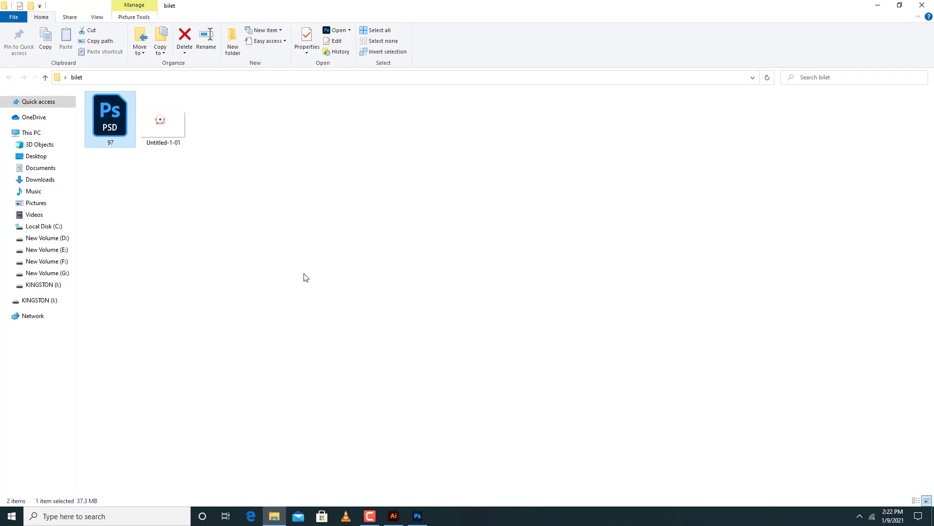
Open the 97.psd dark card mockup in Photoshop.
click(112, 118)
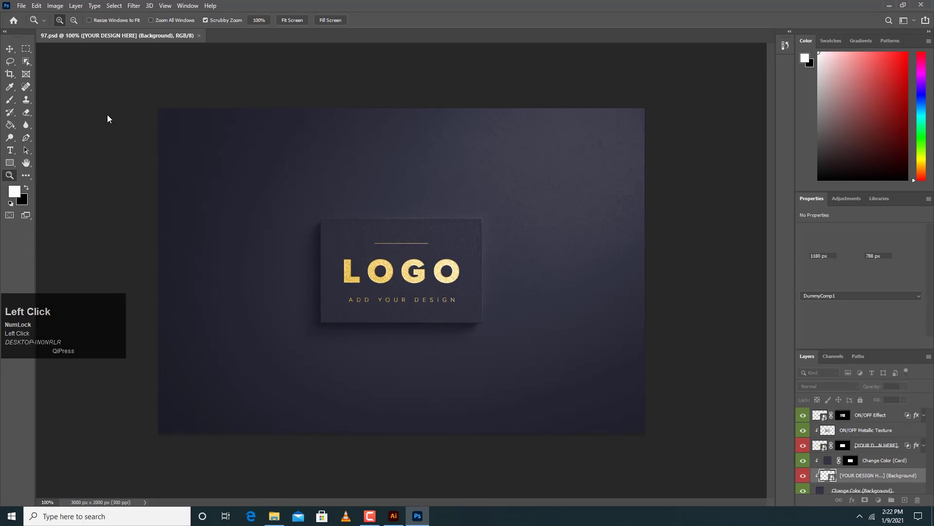
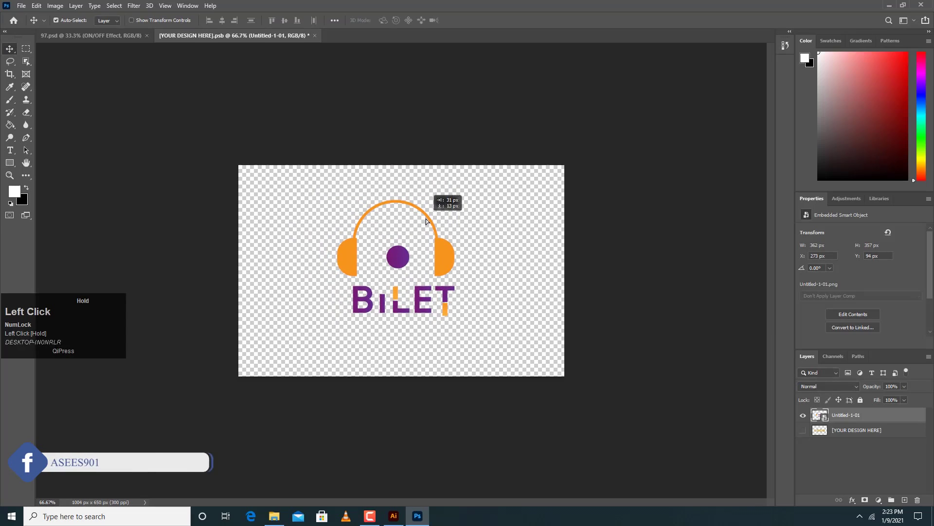
Save the smart object contents and return to the 97.psd mockup tab.
key(ctrl+s)
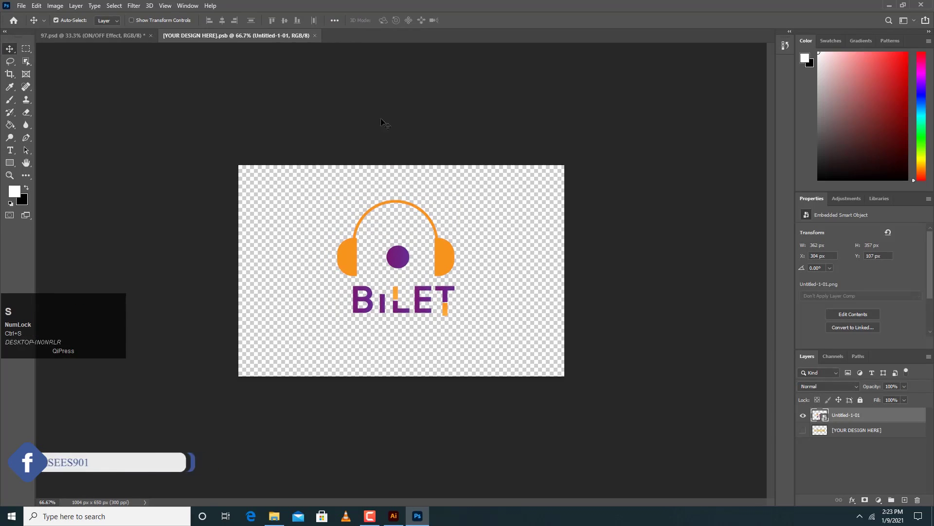
click(64, 39)
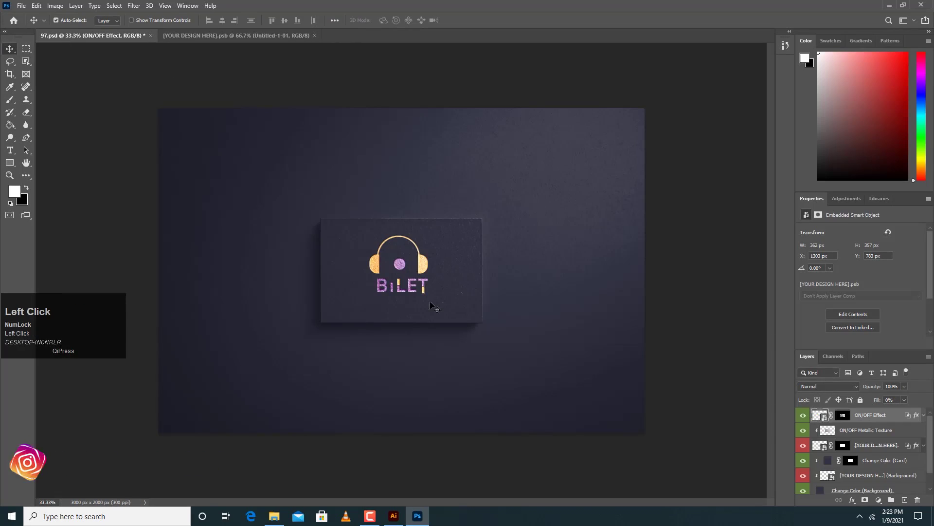